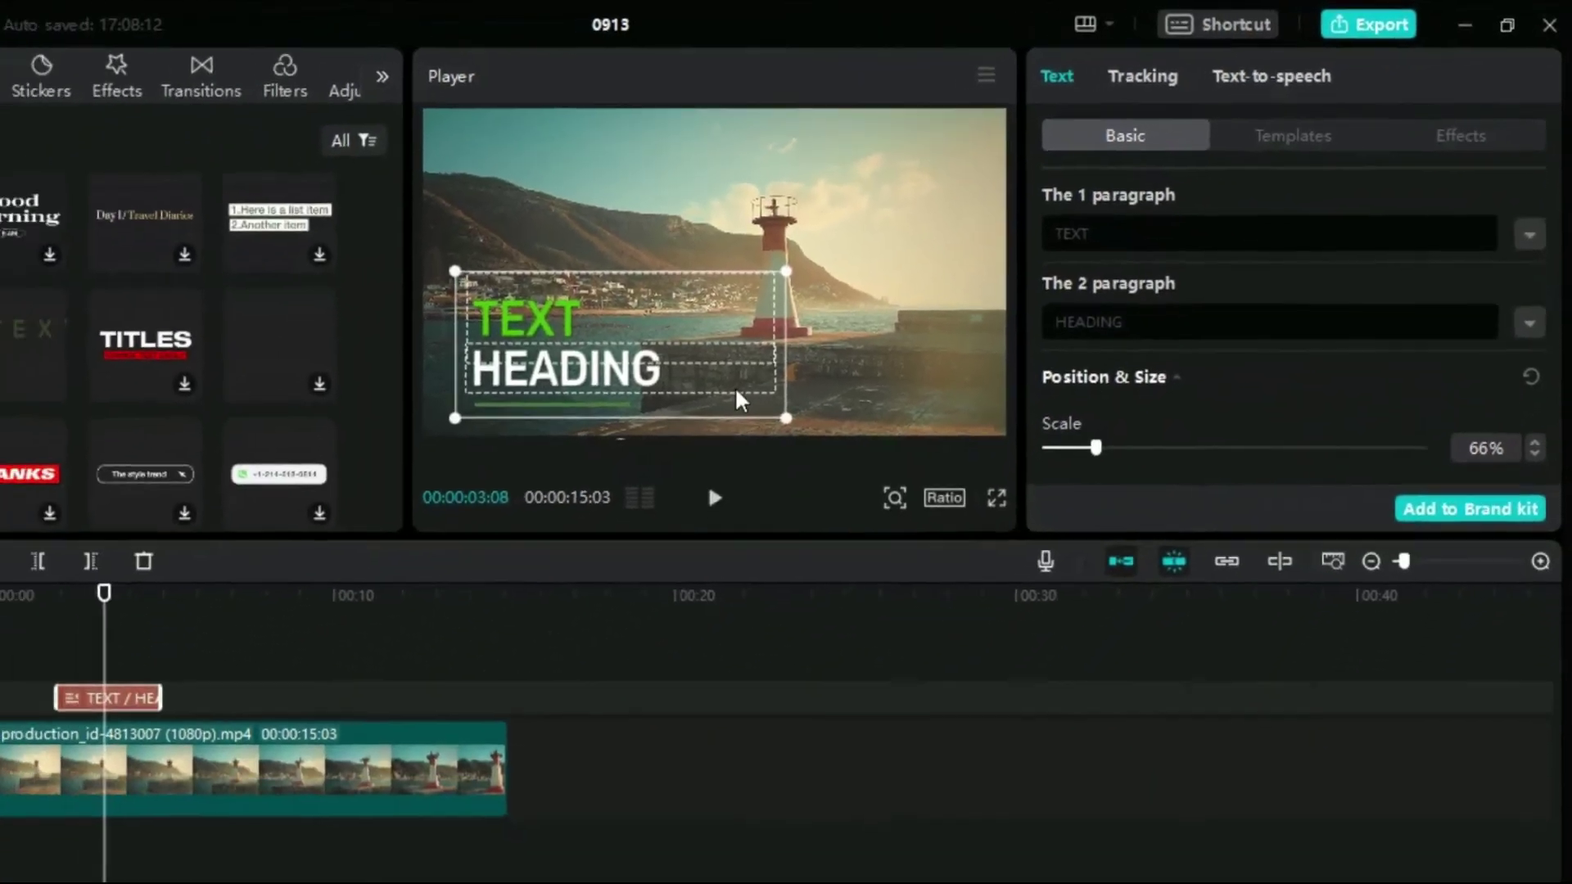
Replace the first line with CINEMATIC and drag the title lower-left over the lighthouse shot
left_click(1158, 198)
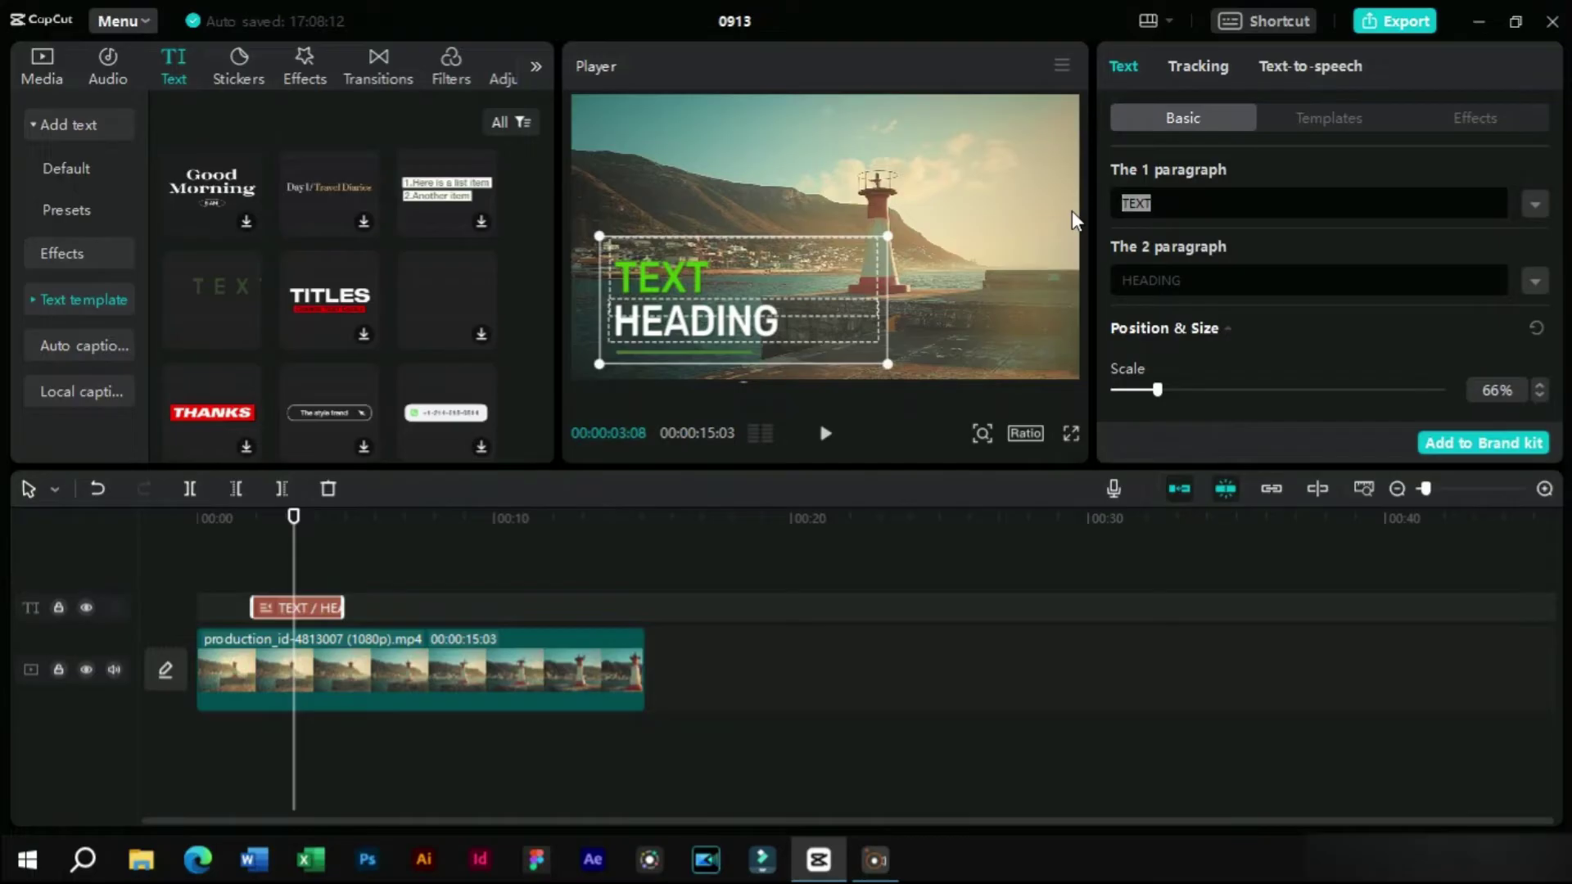
type("cinem")
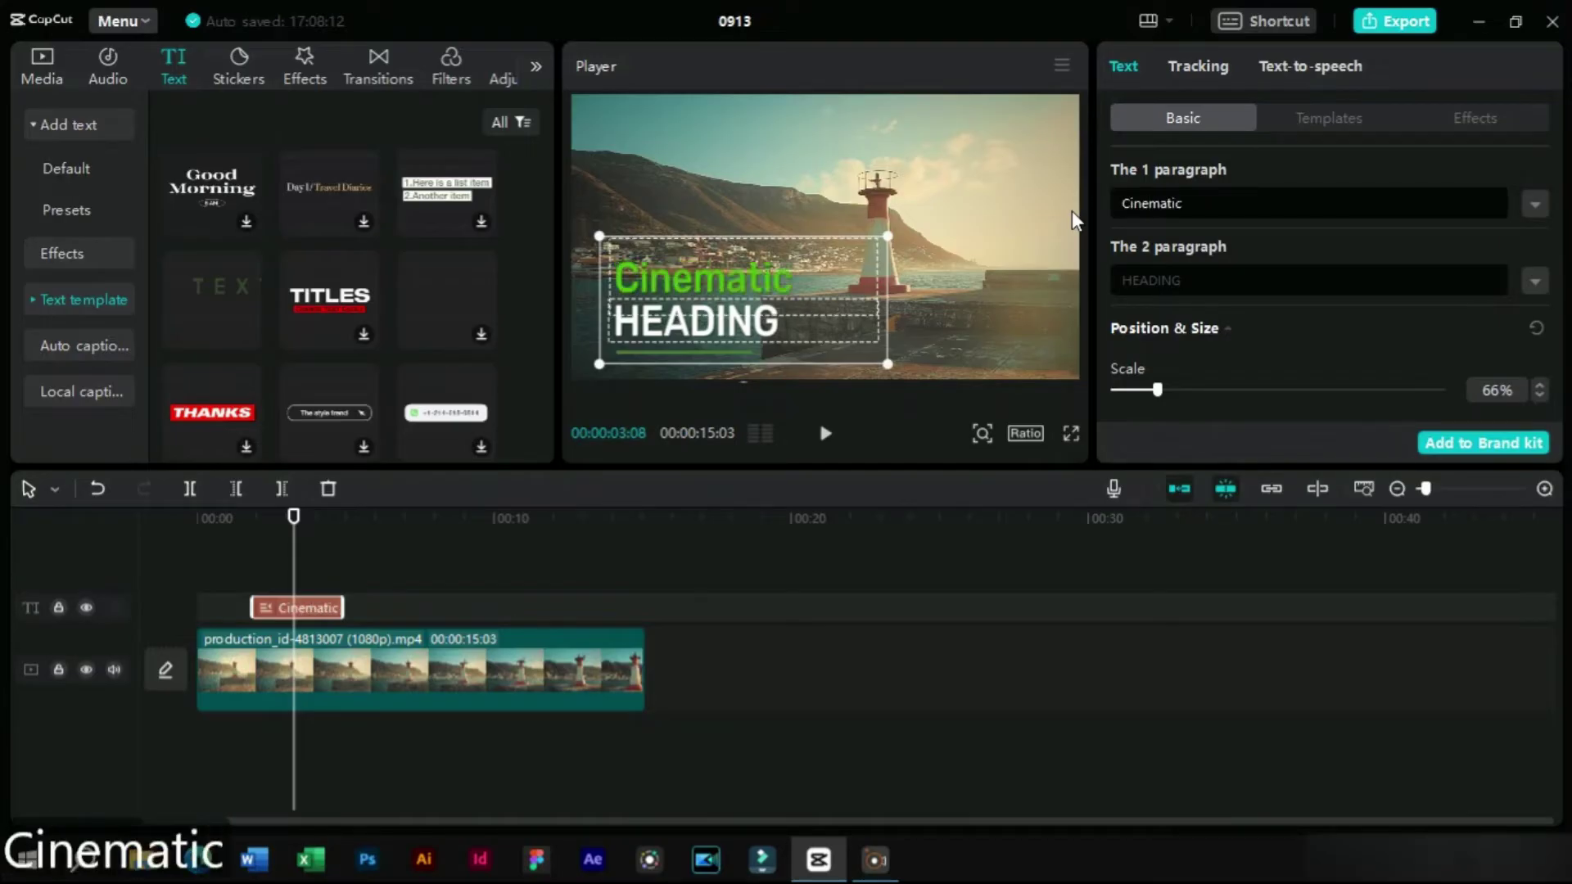
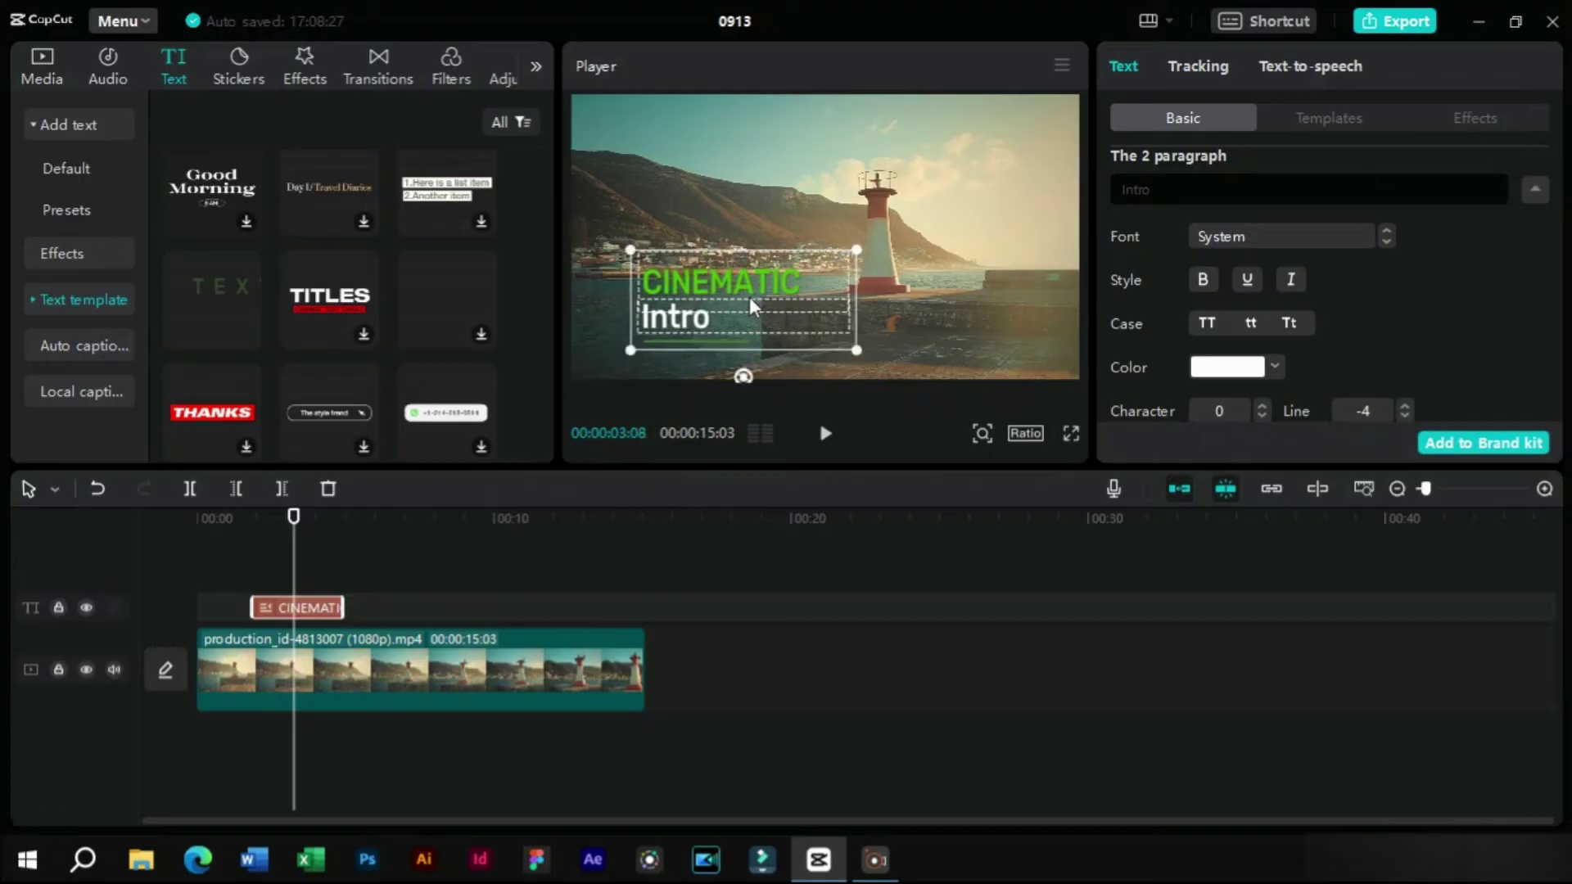
left_click(743, 299)
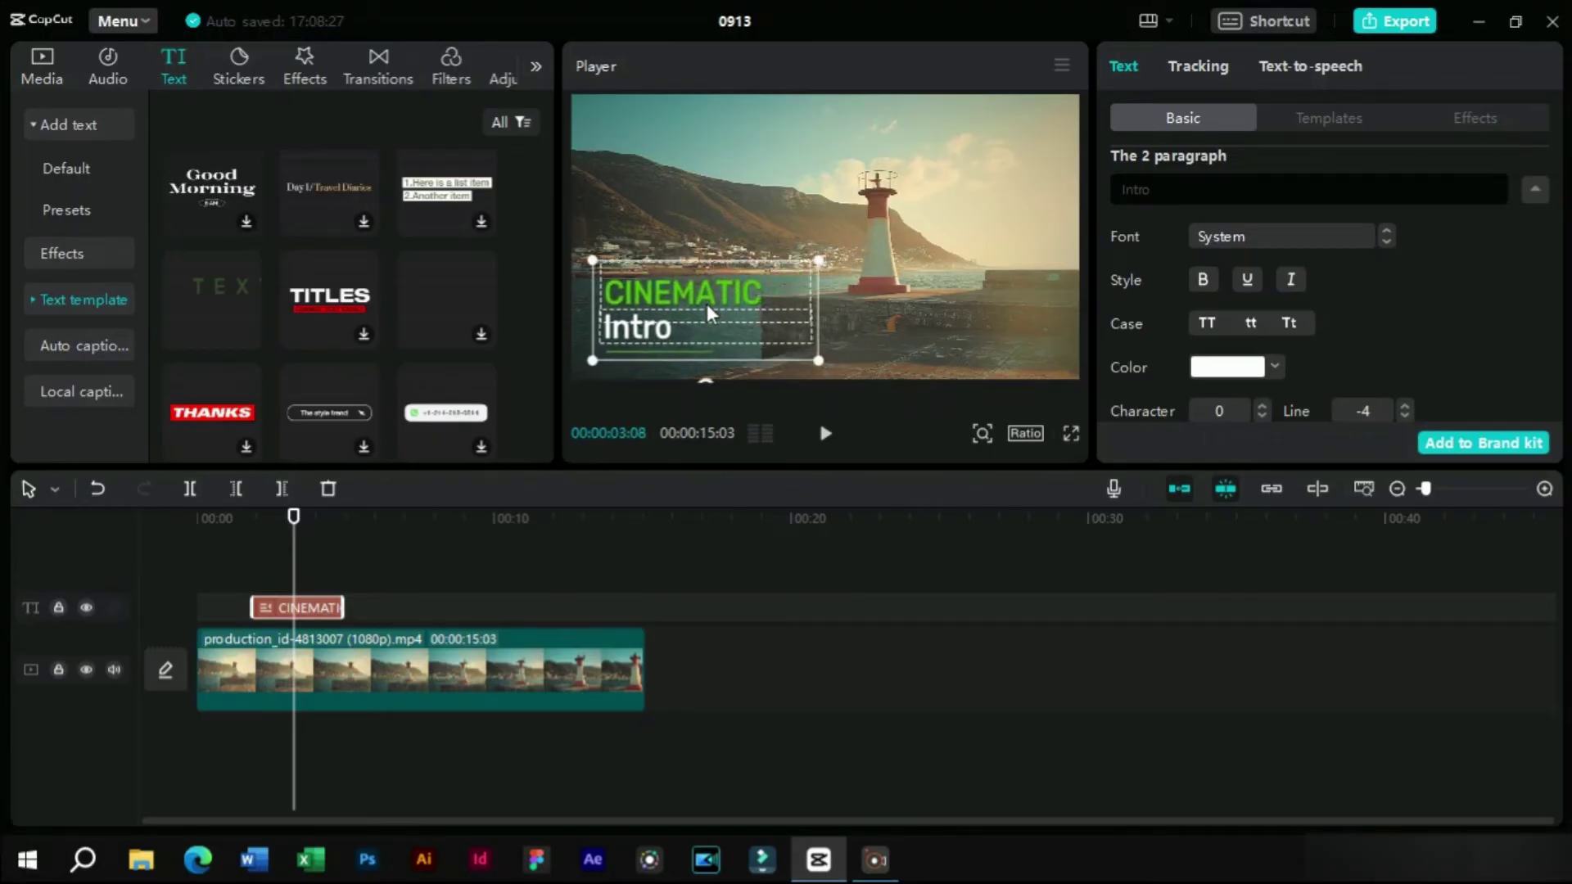
left_click(274, 561)
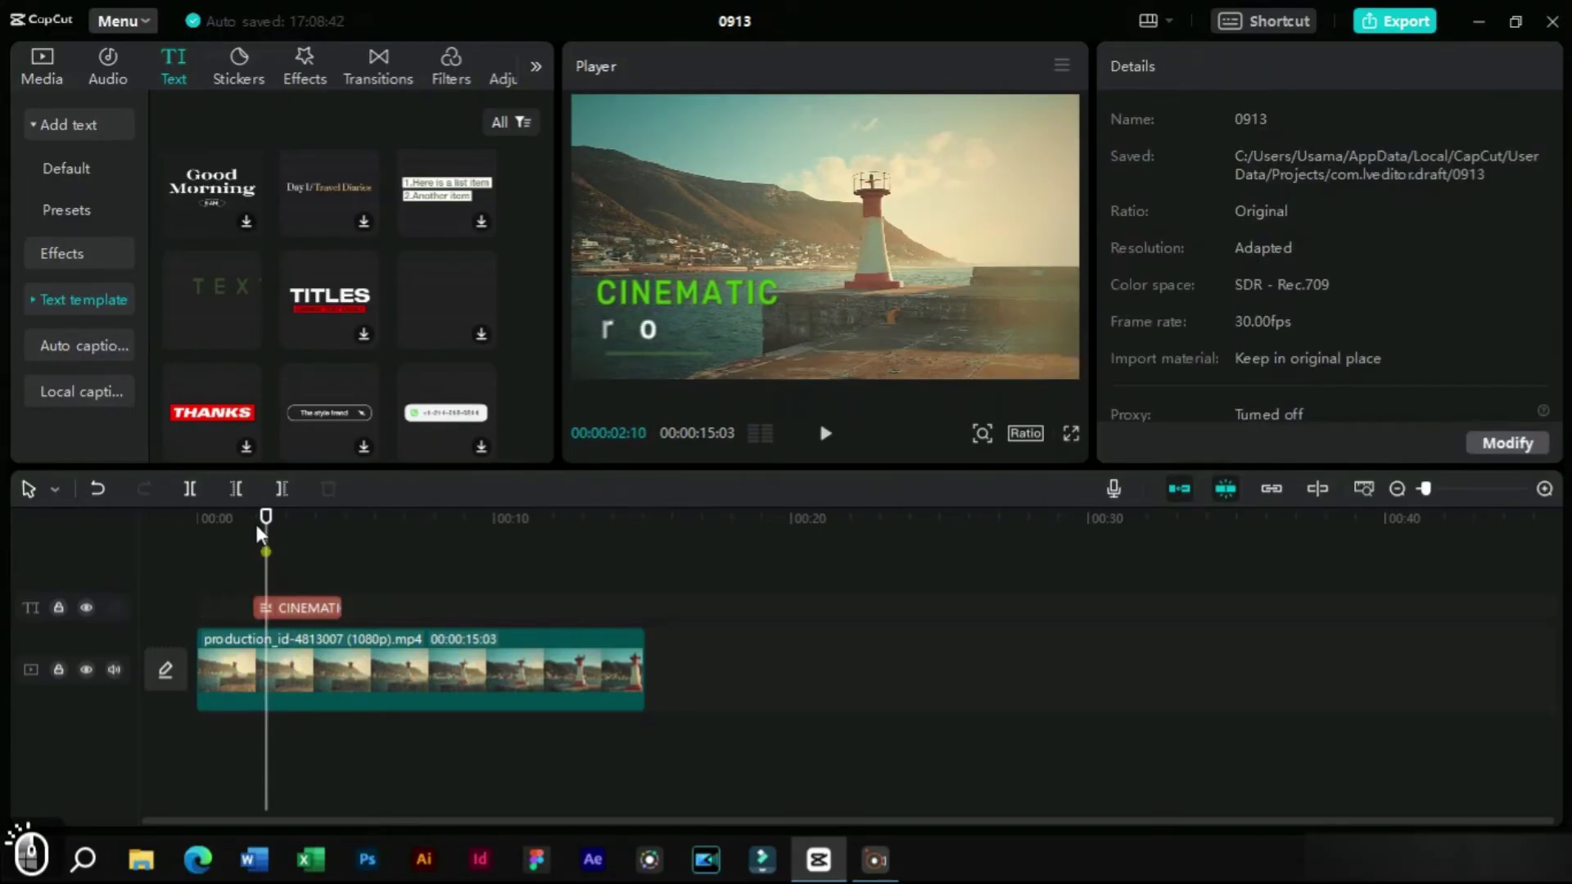
Preview the title, then wrap the text clip into a compound clip on the timeline
key("space")
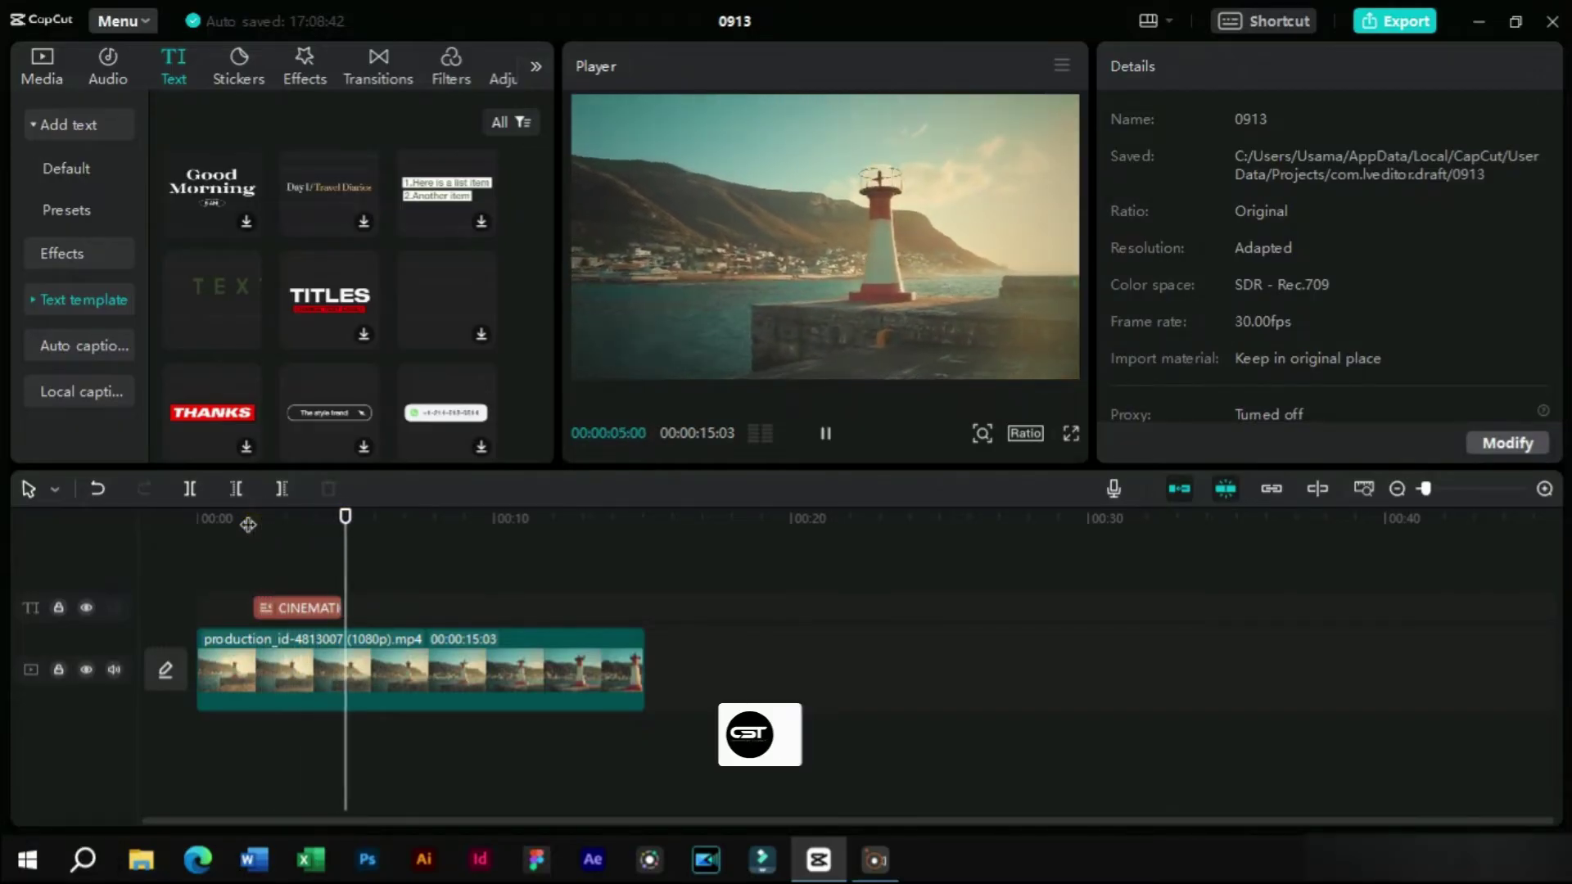
key("space")
left_click(304, 607)
left_click_drag(305, 606, 371, 708)
left_click_drag(370, 703, 346, 553)
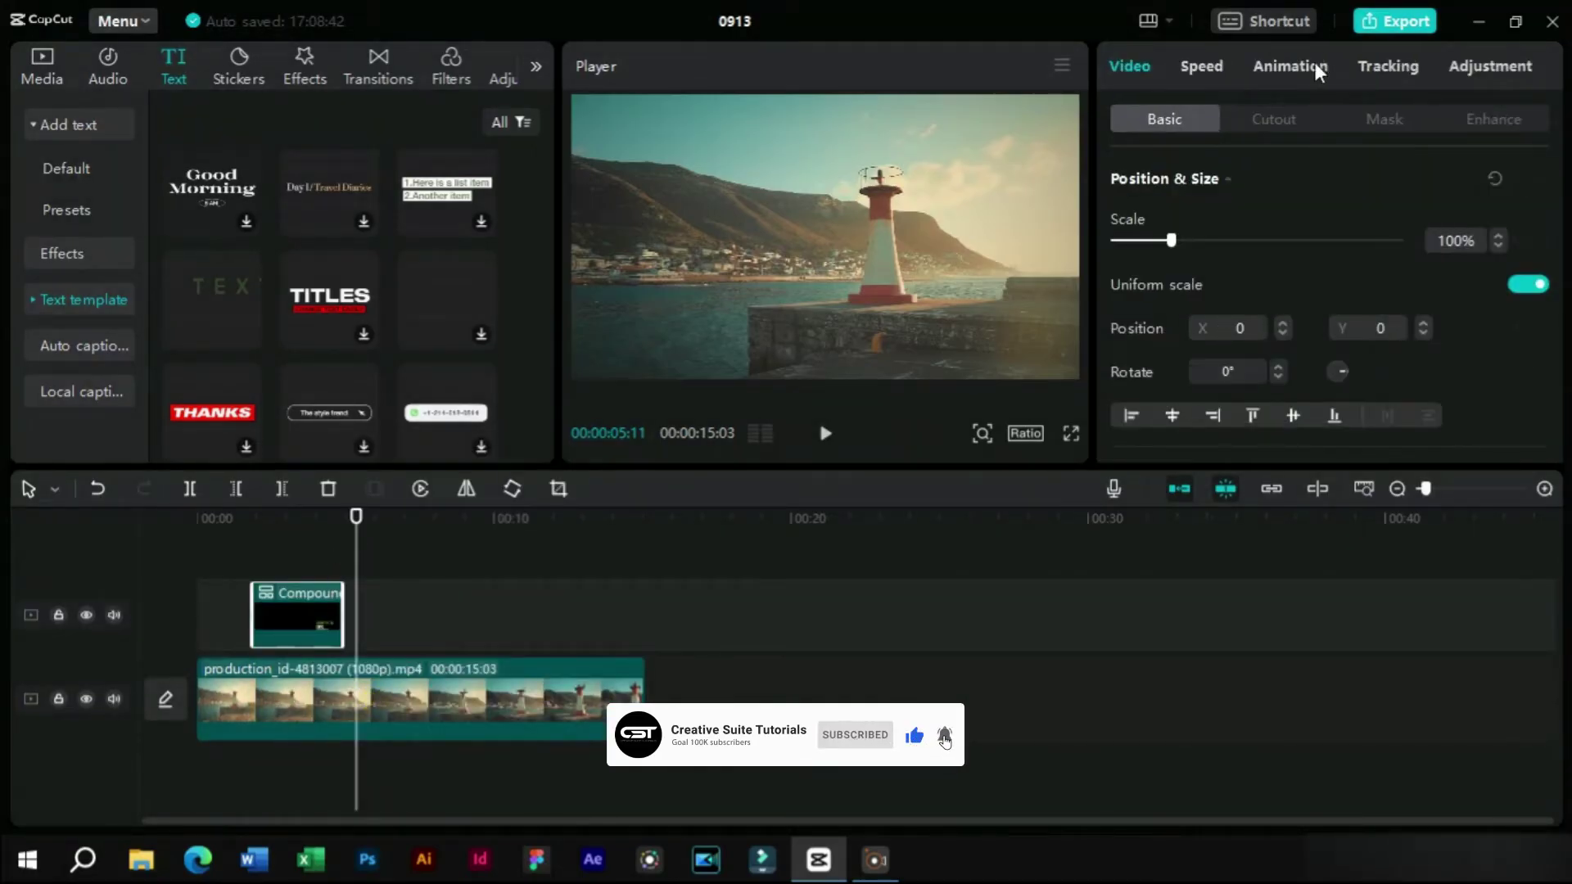
Give the compound clip a Fade Out exit animation and preview the result
left_click_drag(1324, 77, 1302, 76)
left_click(1320, 125)
left_click(1349, 208)
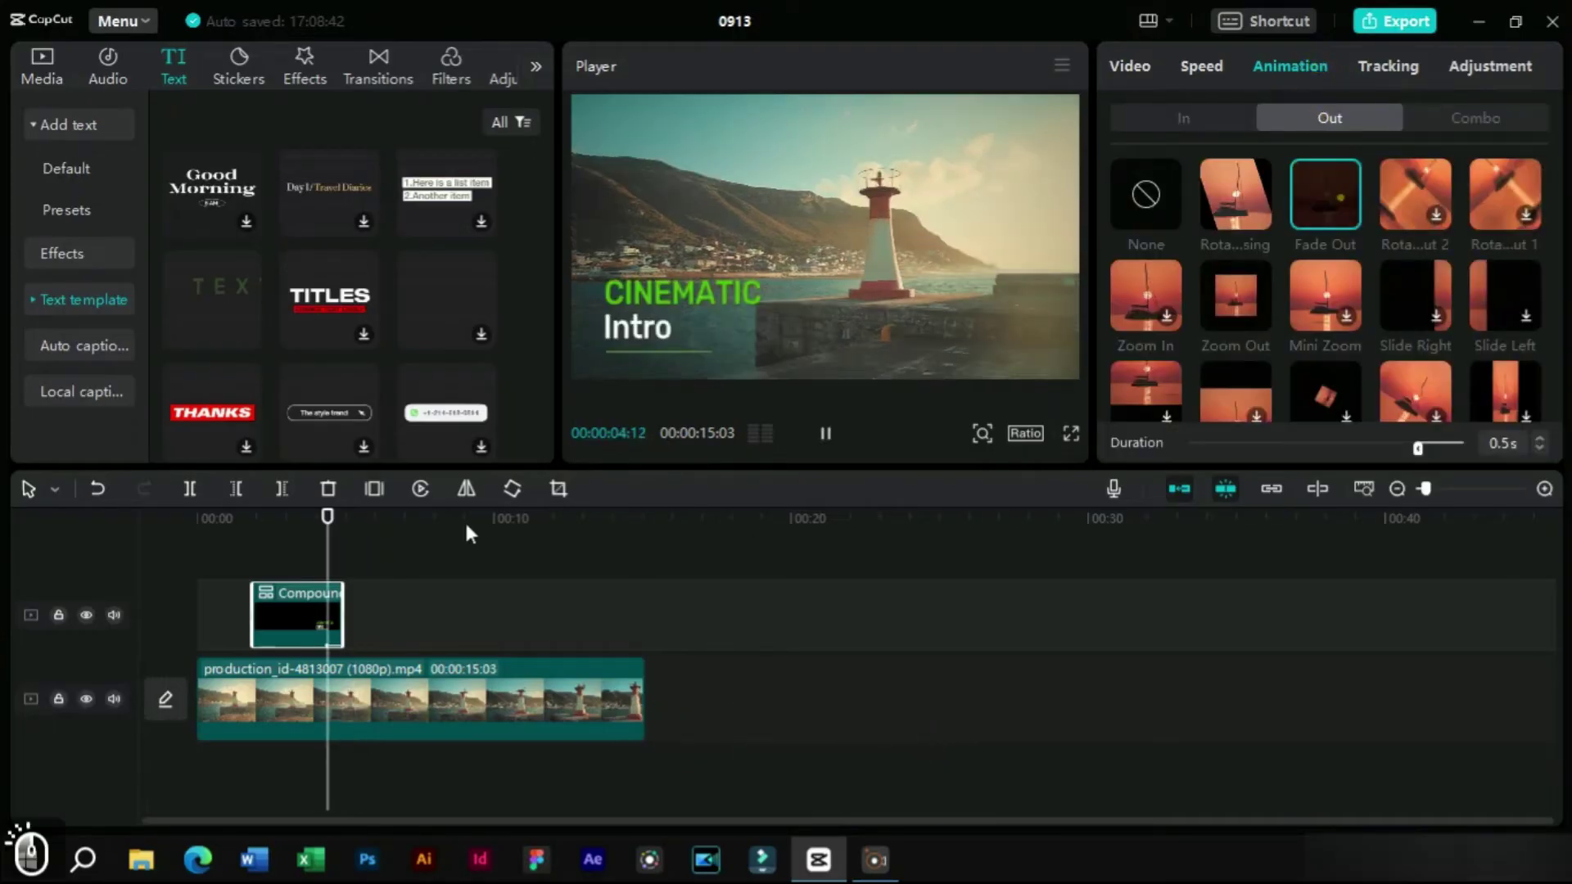
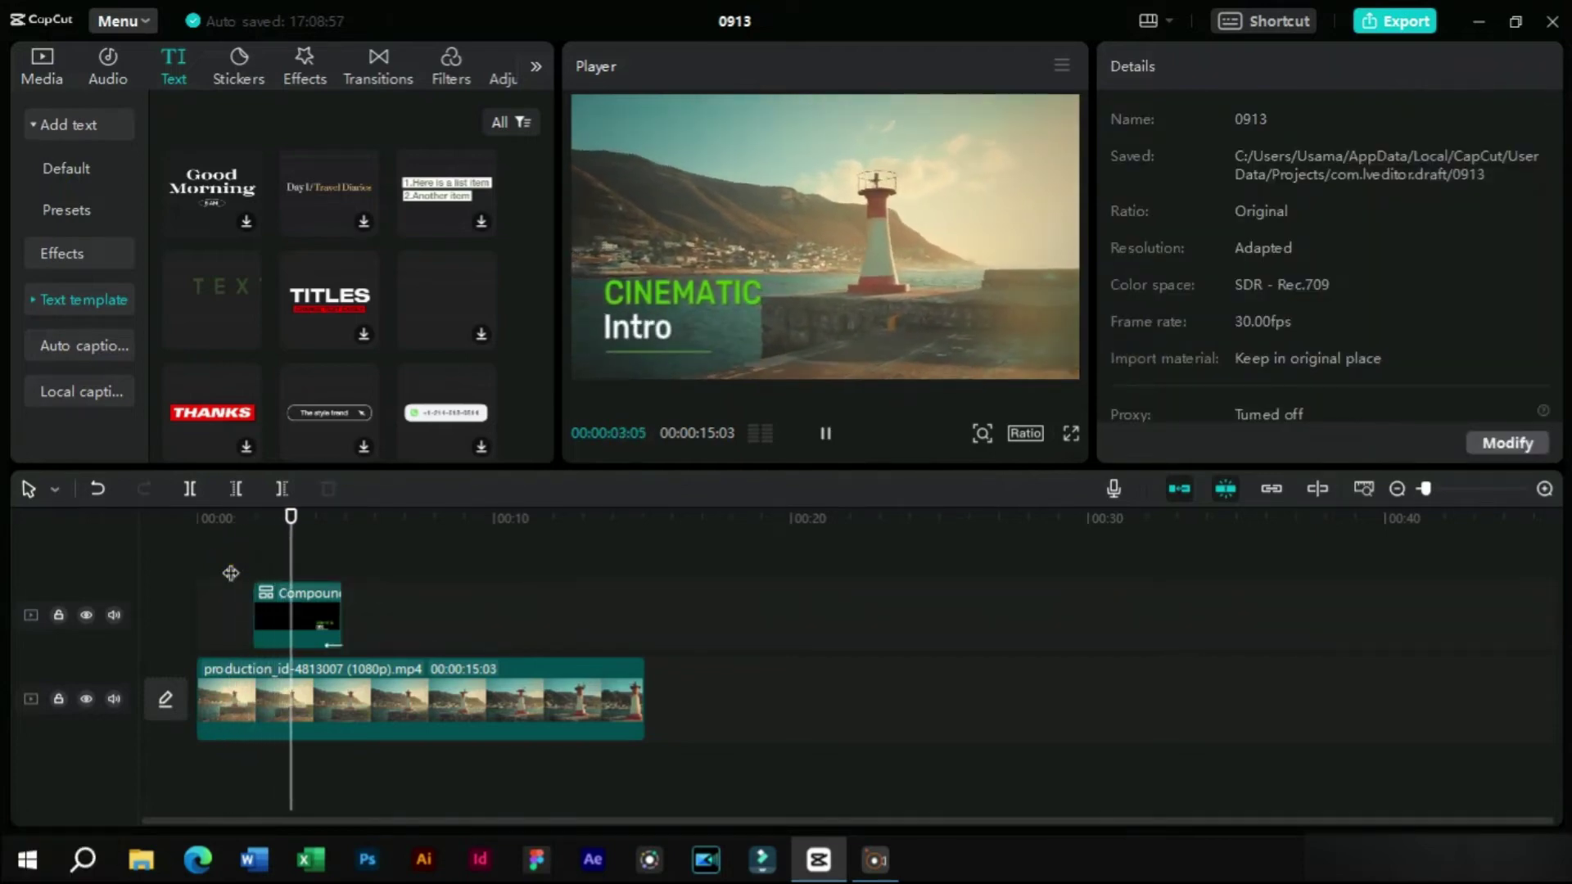
key("space")
left_click(280, 518)
left_click_drag(293, 611, 380, 610)
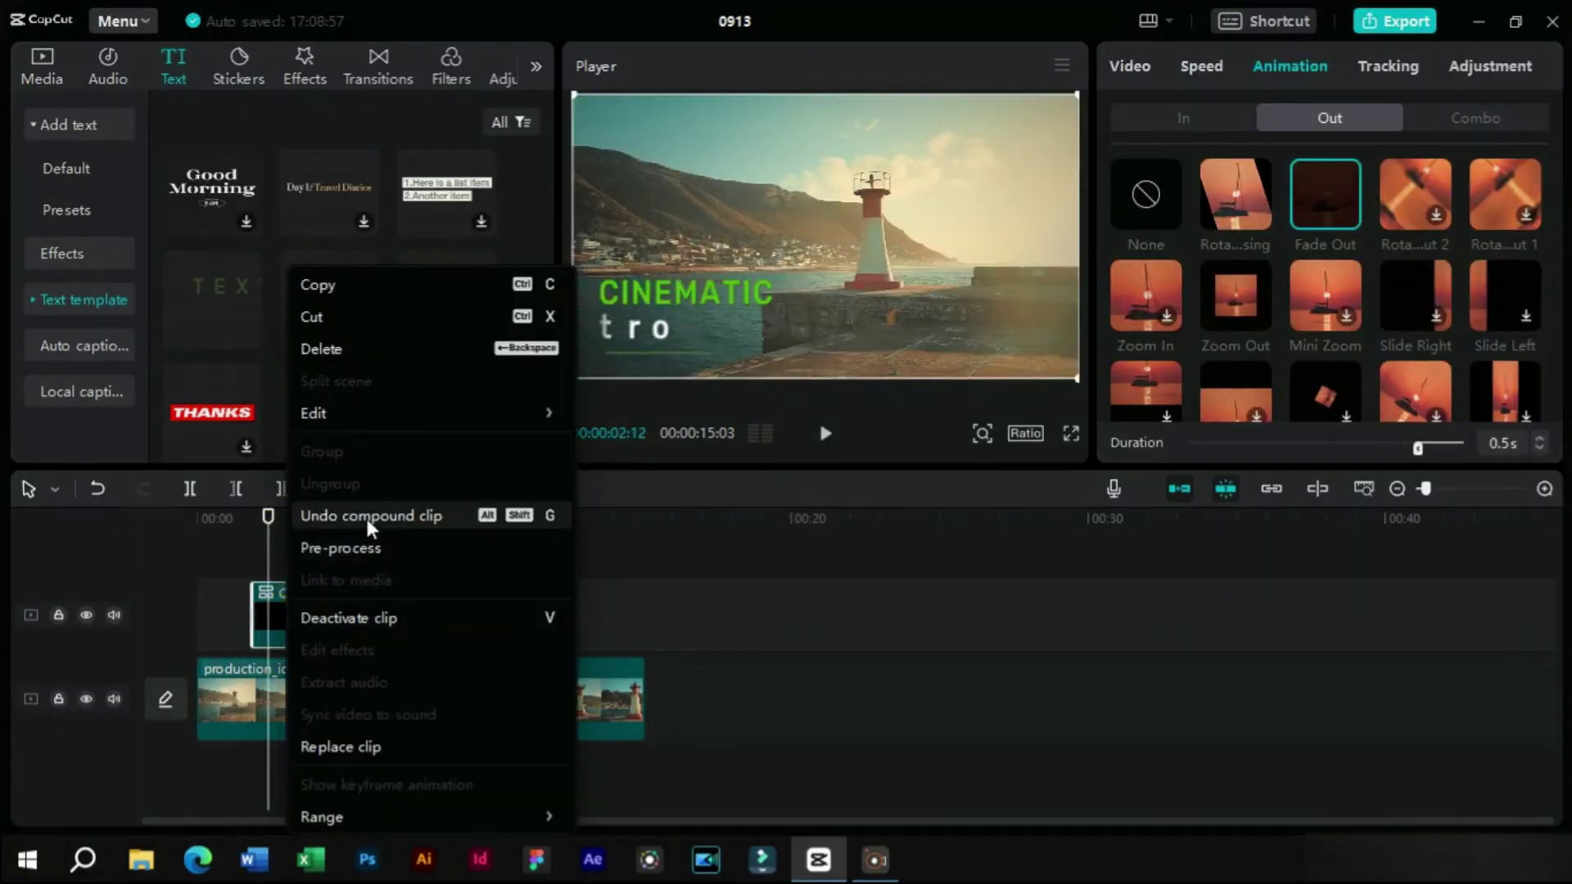
Undo the compound clip so the CINEMATIC title is an editable text clip again
left_click_drag(375, 528, 309, 589)
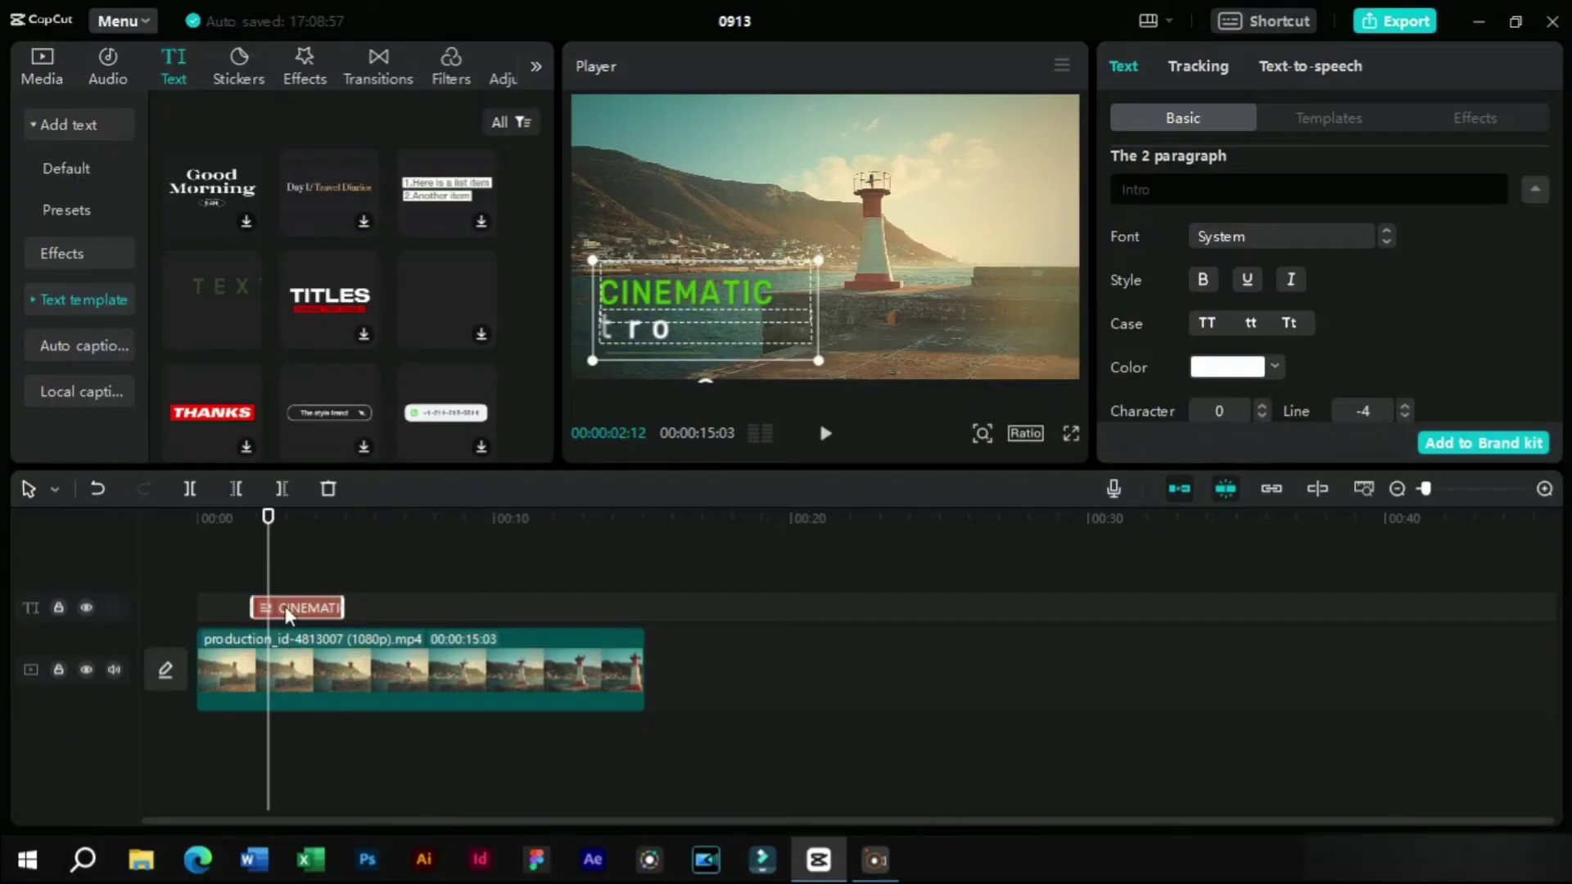
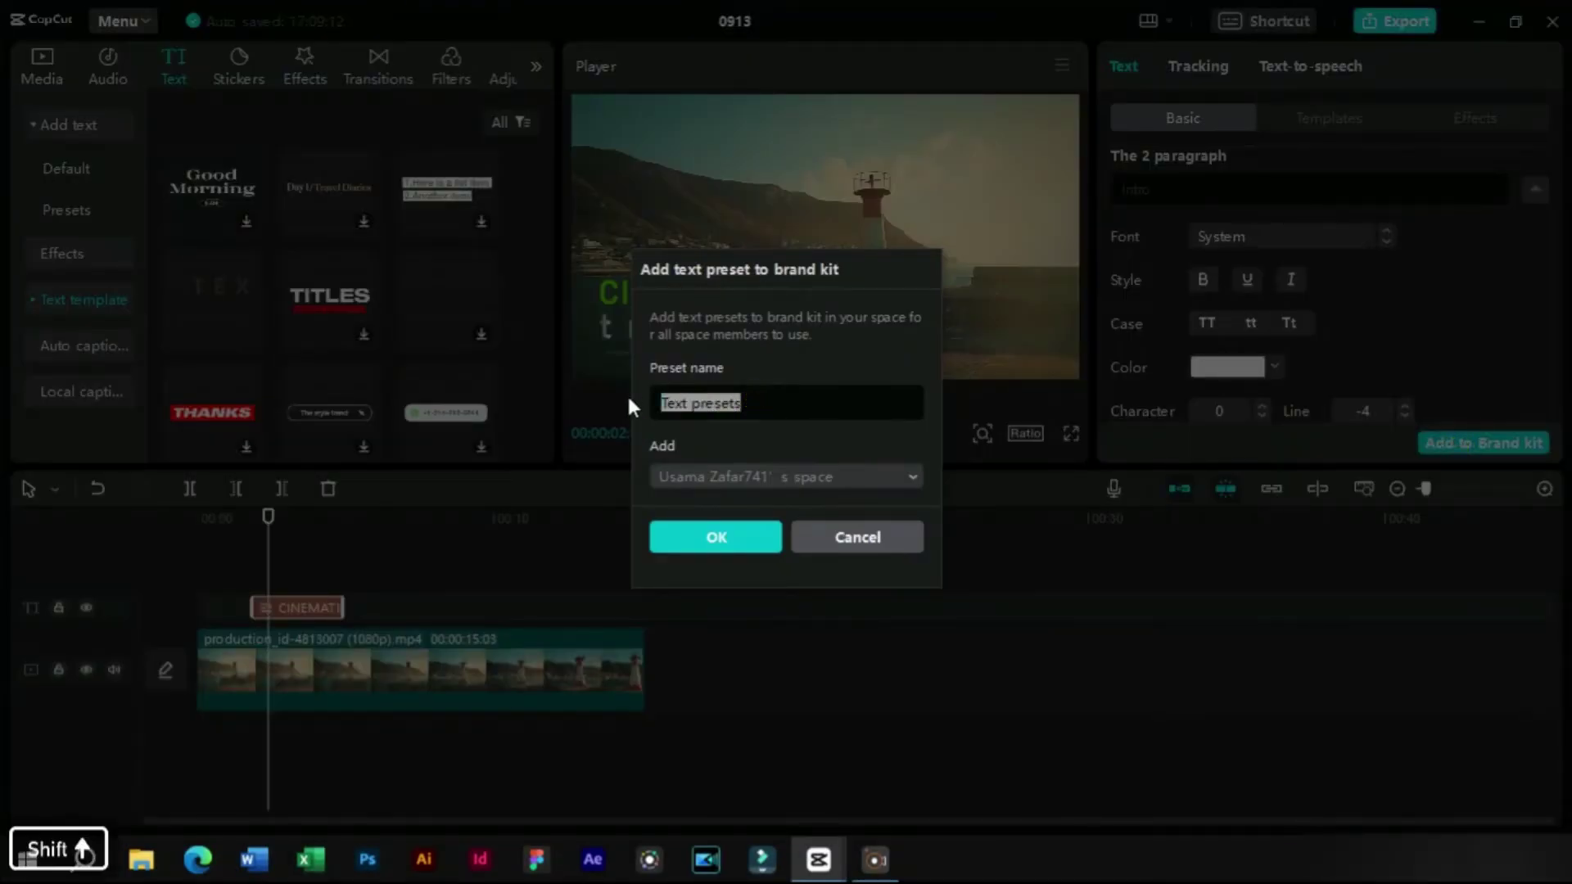
Name the text preset Lower Third and save it to the brand kit
type("lowerLower")
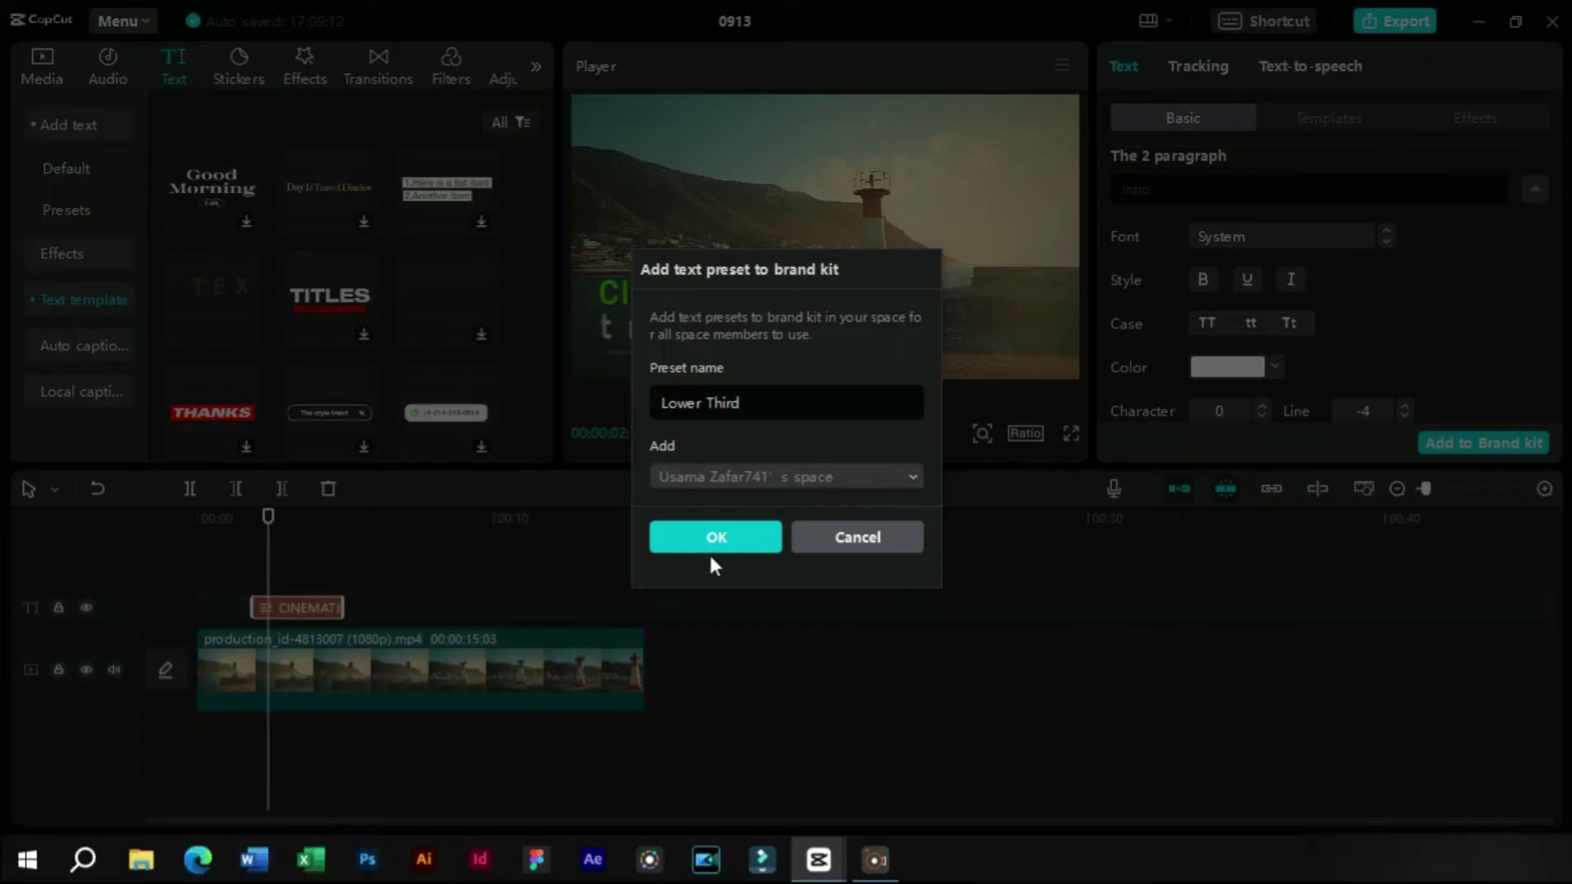
left_click_drag(718, 549, 717, 549)
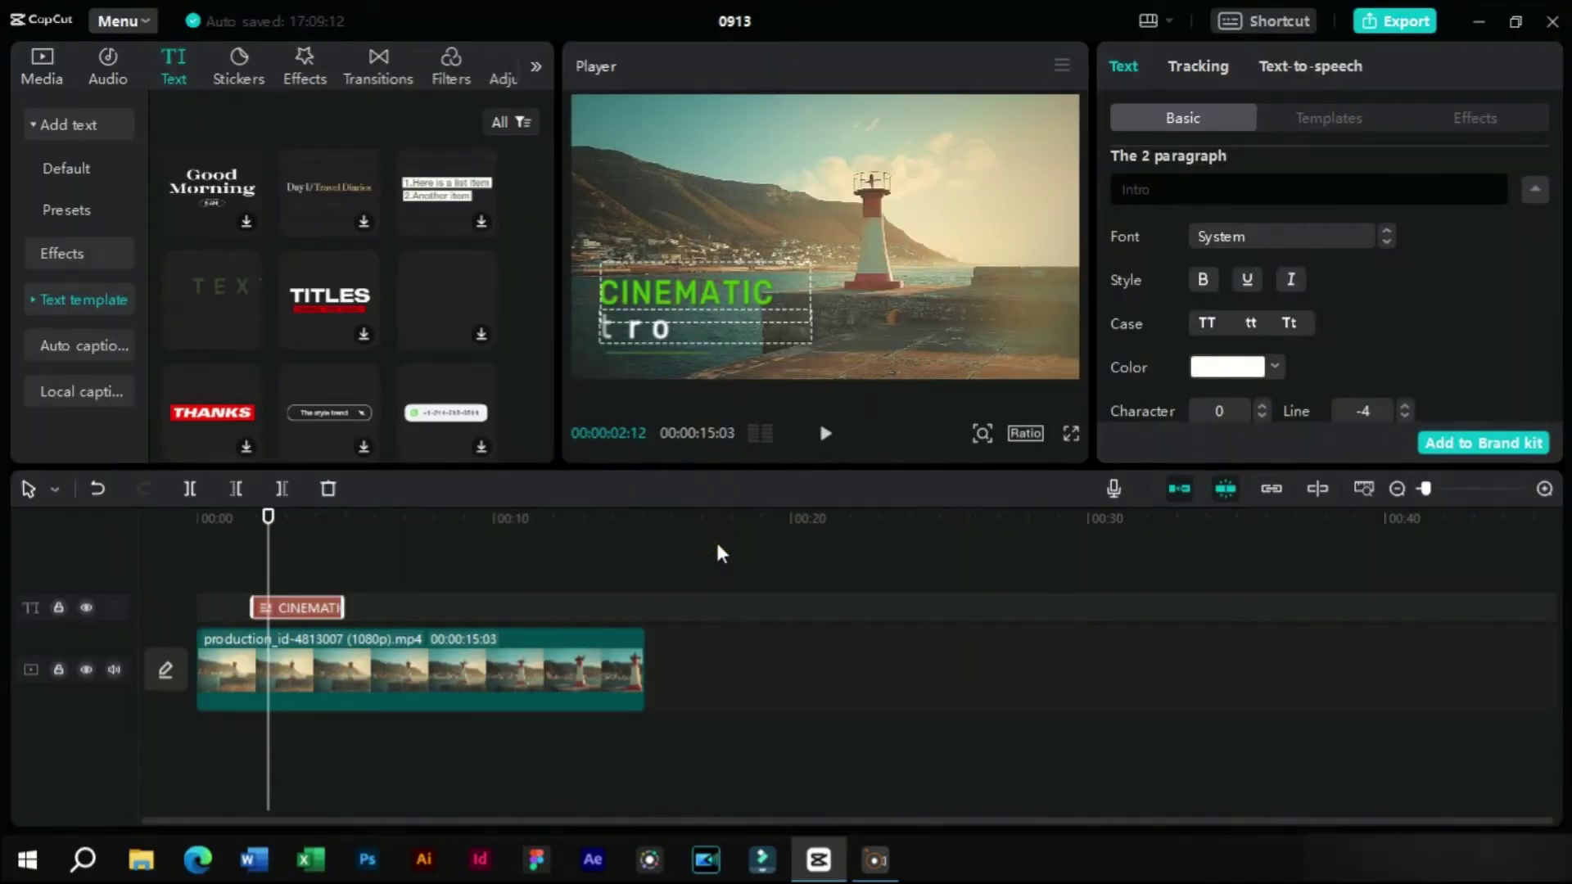
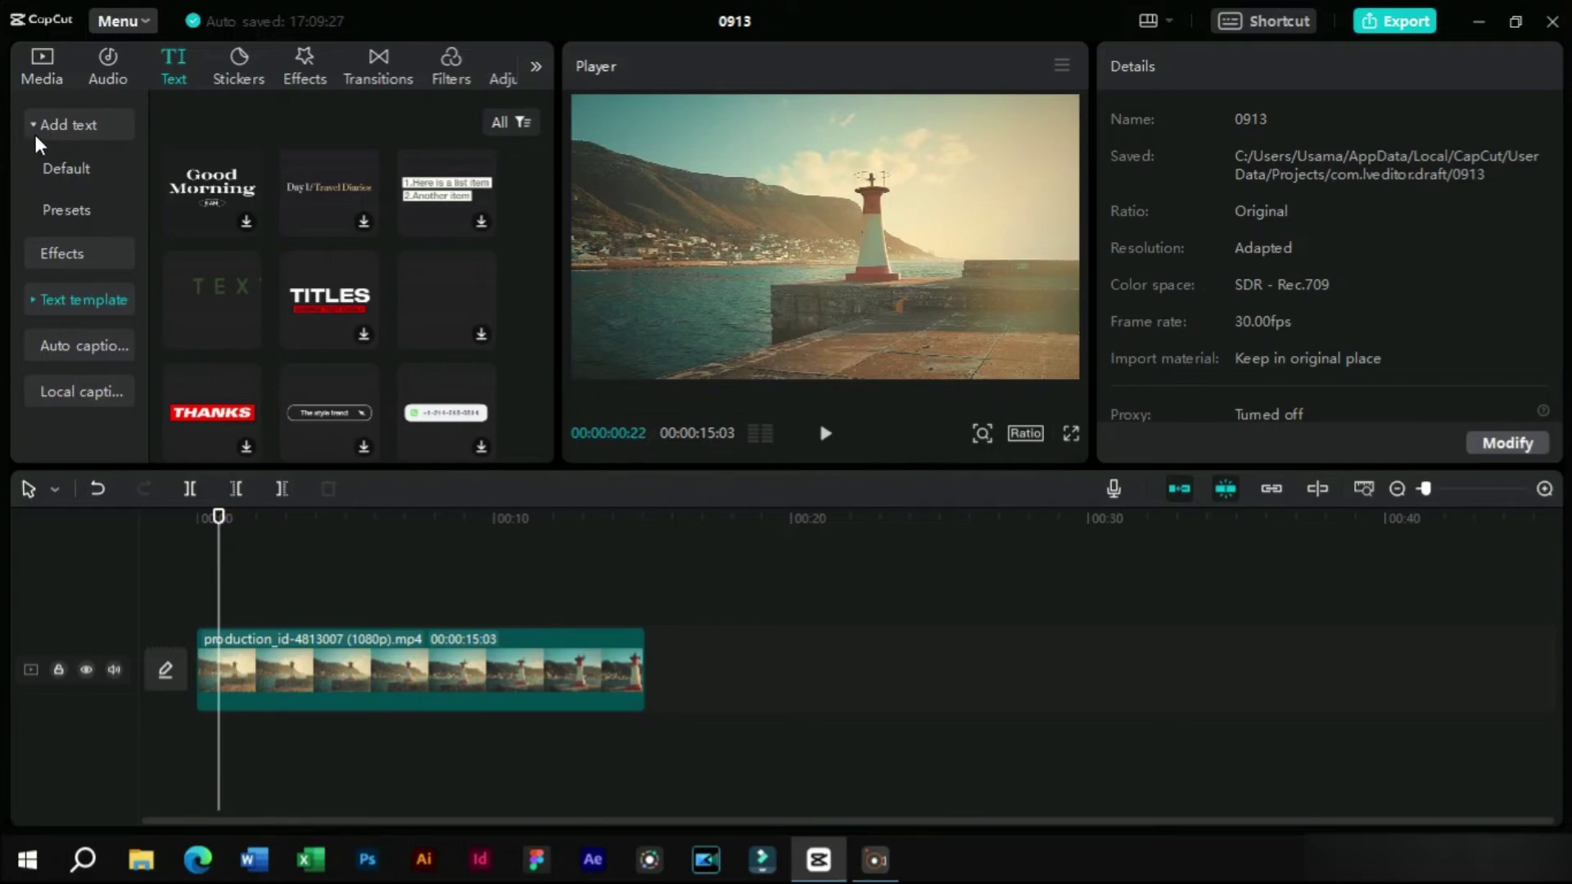
Drag the Lower Third preset from Text > Presets onto the timeline at 00:00
left_click_drag(64, 214, 56, 211)
left_click_drag(221, 218, 217, 592)
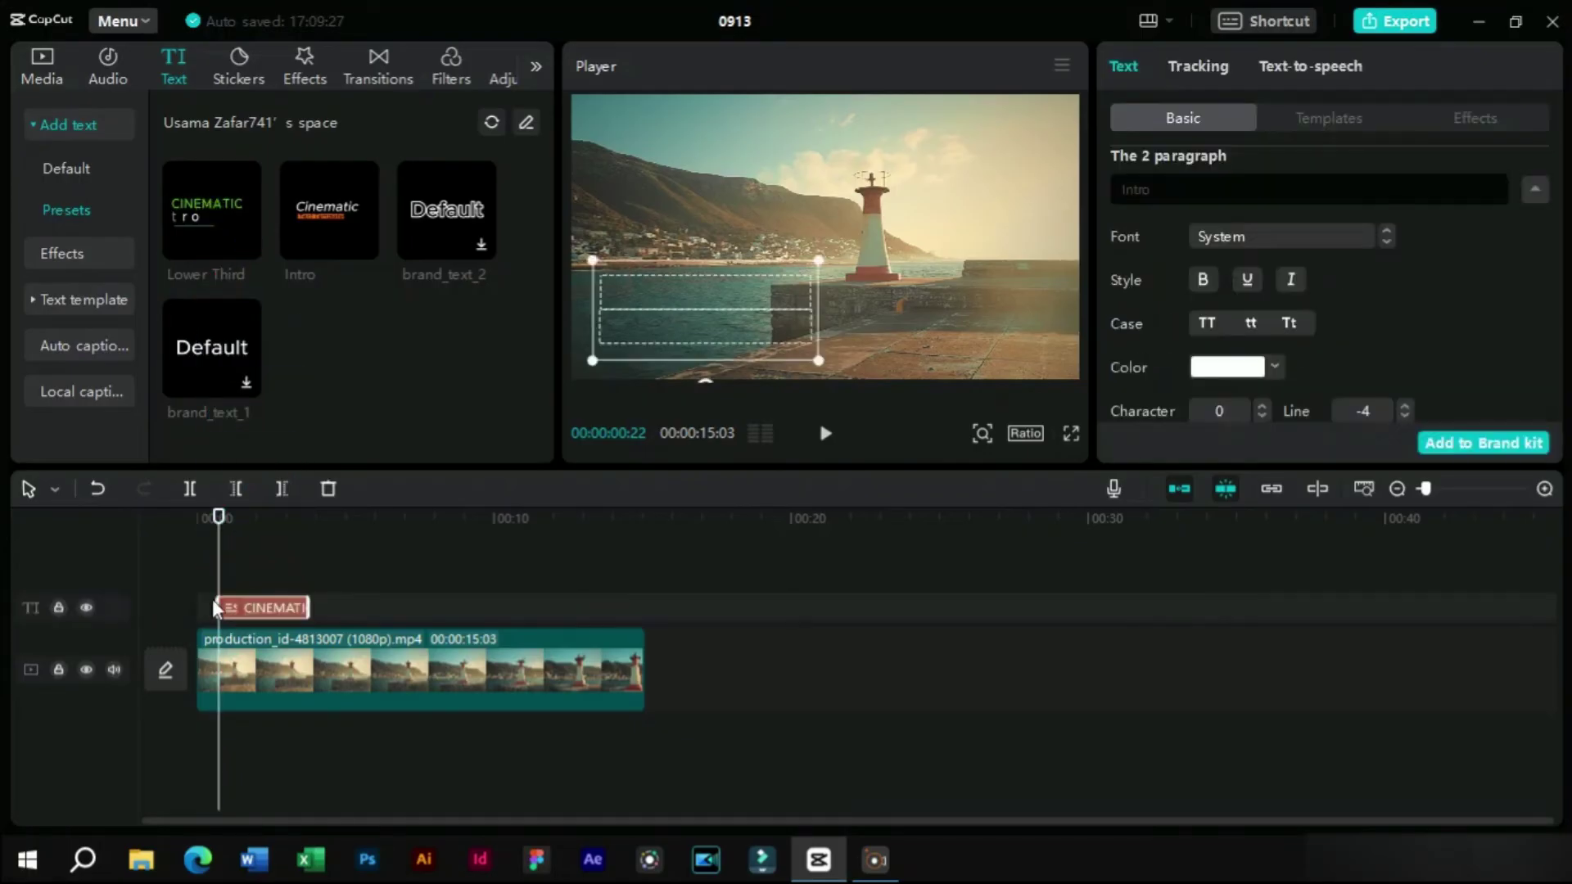